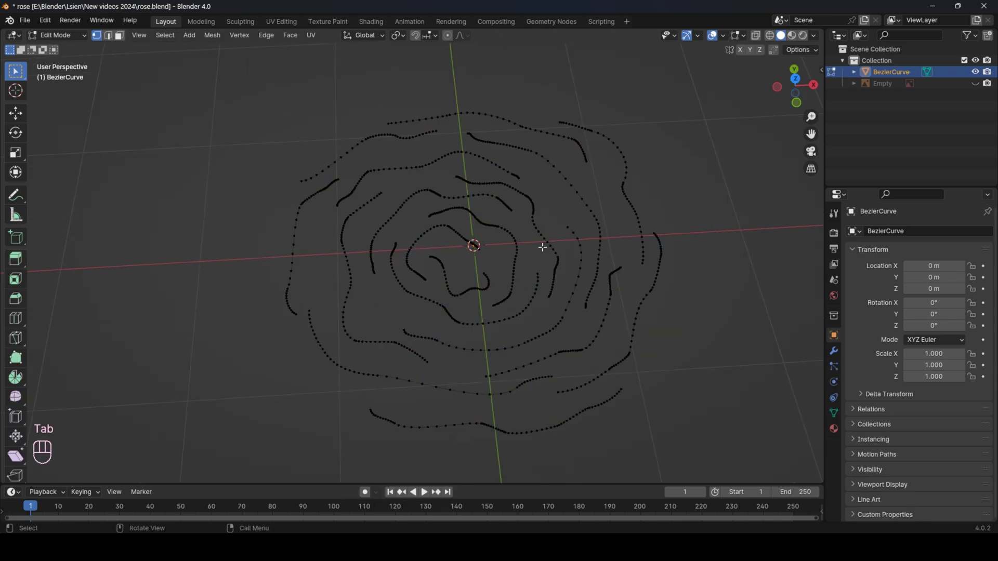
Select all outline curve points and switch to Front Orthographic view of the rose spiral
key("a")
key("KP_1")
left_click_drag(525, 296, 513, 278)
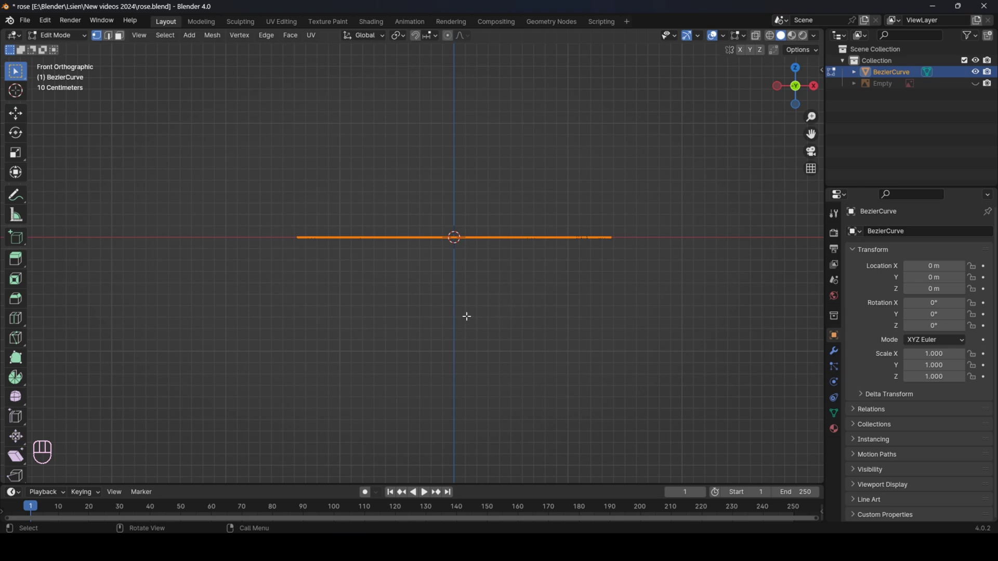
Extrude the selected outline points straight down along Z twice, stacking tall petal walls
key("e")
key("ctrl+z")
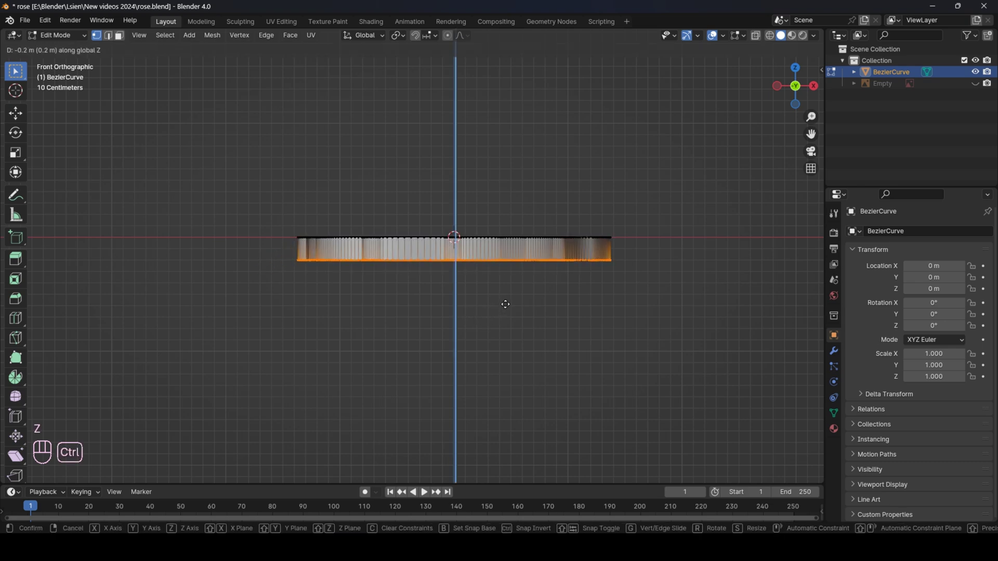
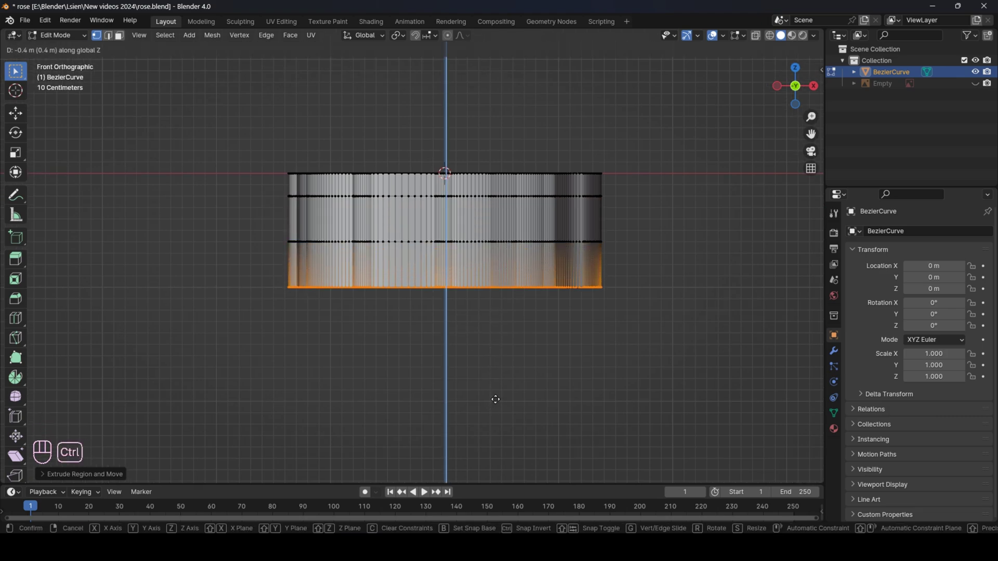
key("e")
key("z")
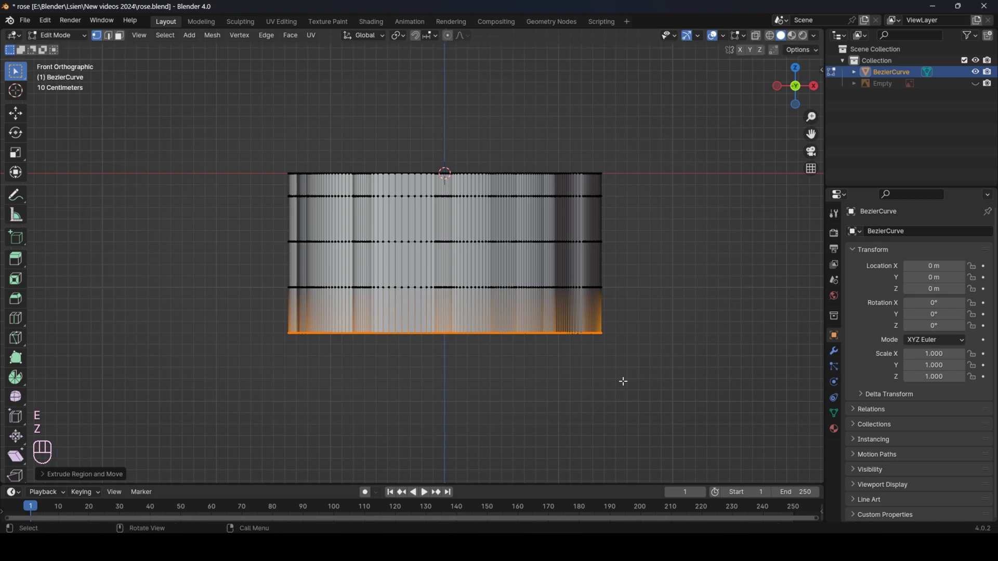
Scale the bottom, middle and upper wall bands inward so the rose narrows to a small base
key("s")
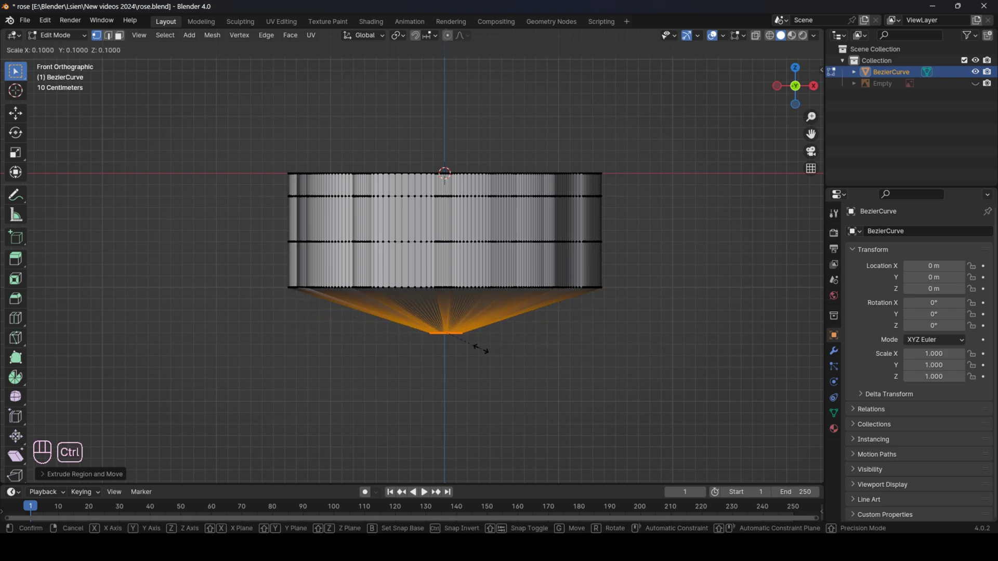
key("shift+z")
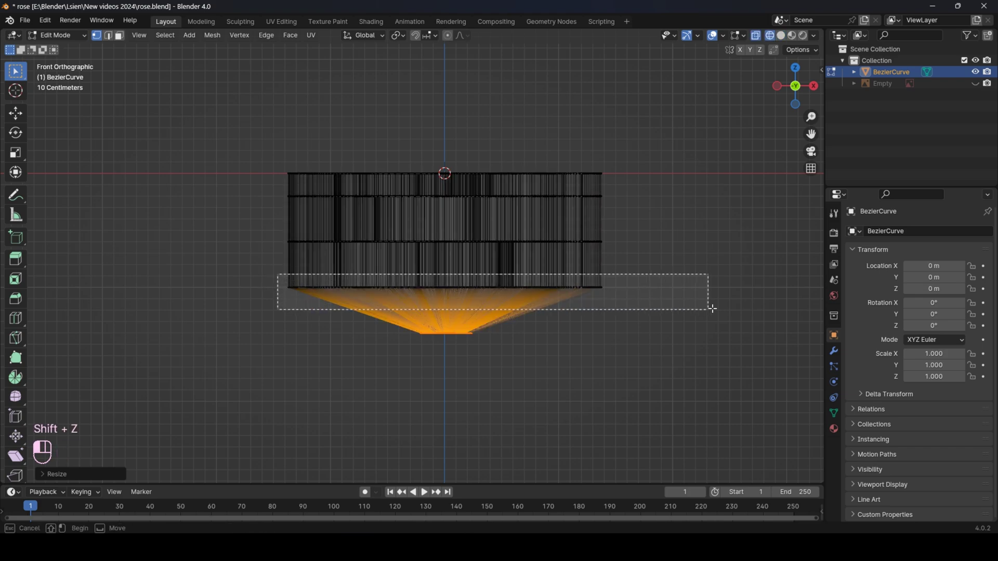
key("s")
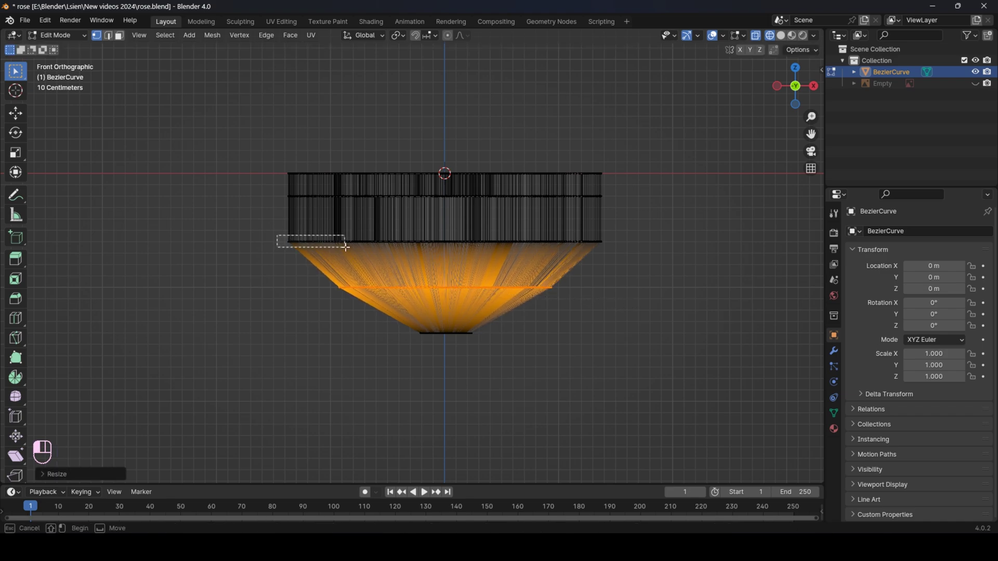
key("s")
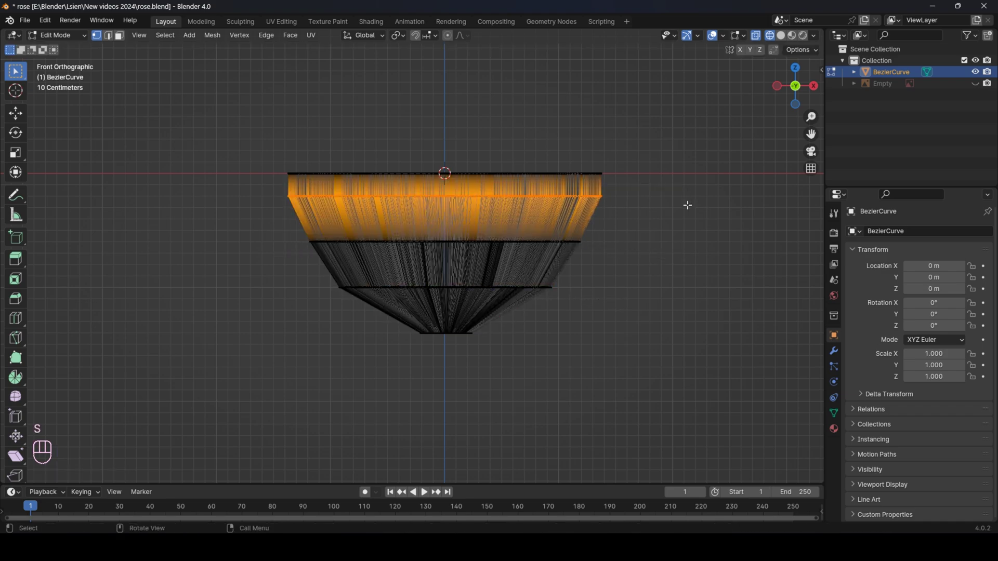
key("s")
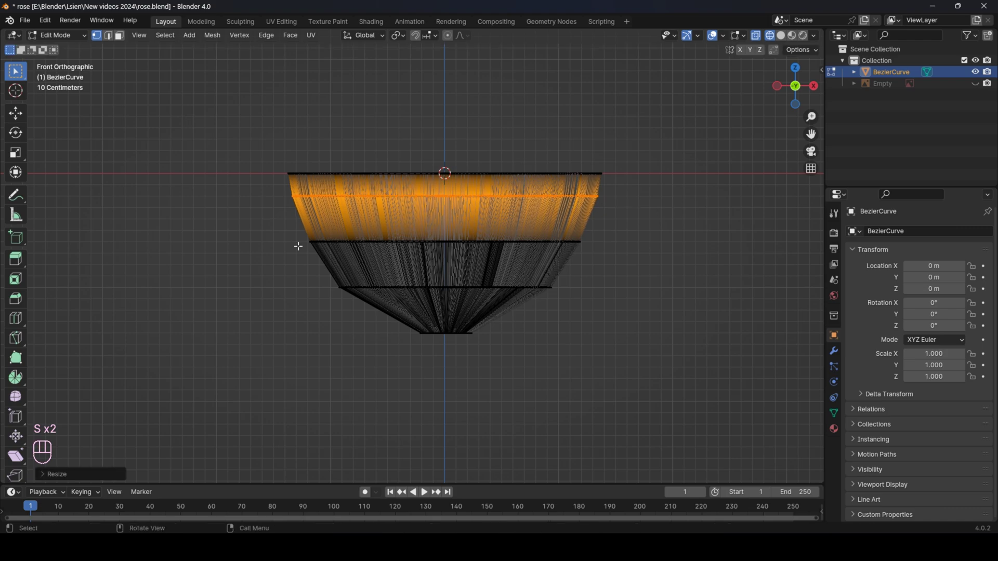
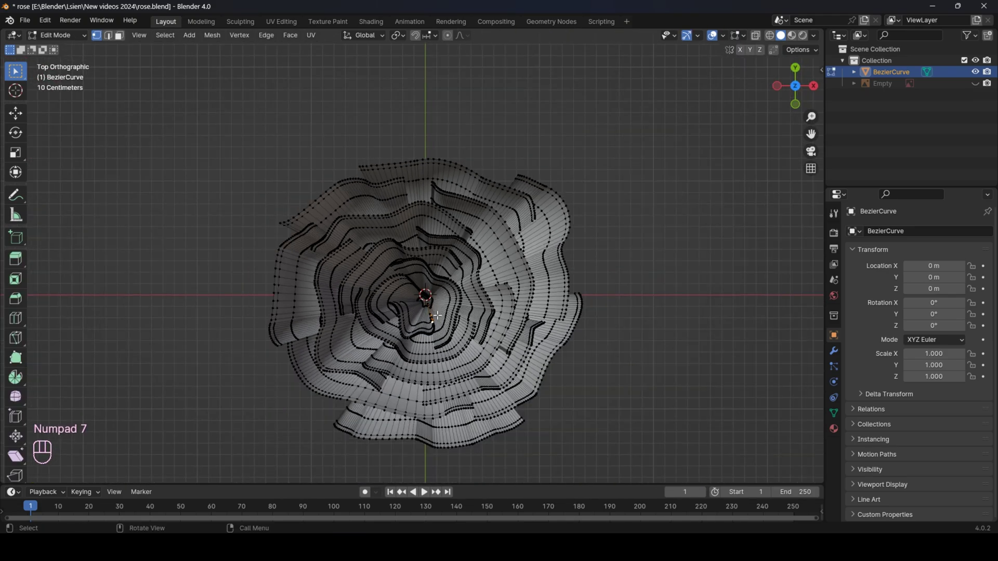
With proportional editing on, raise the rose's centre points along Z above the outer layers
key("w")
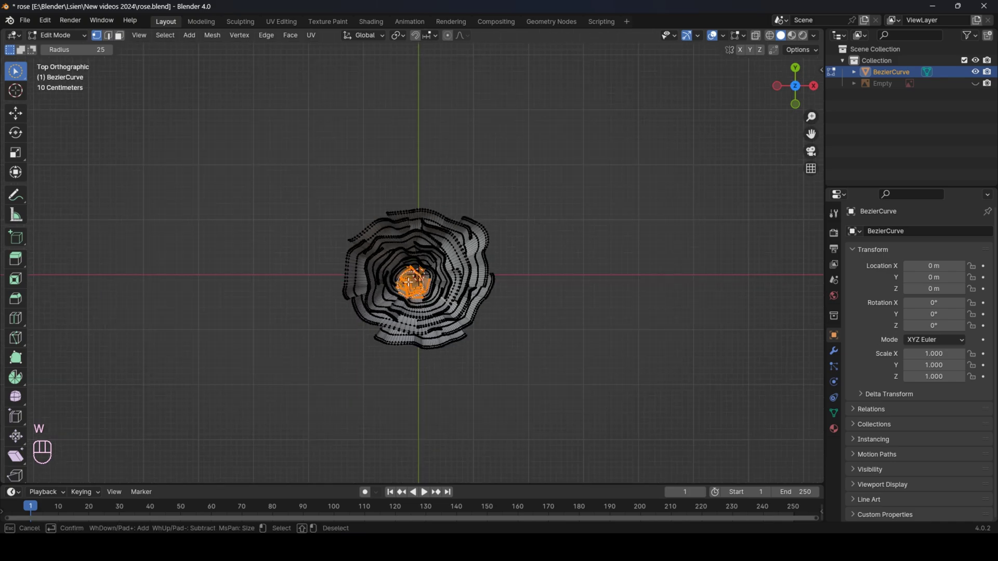
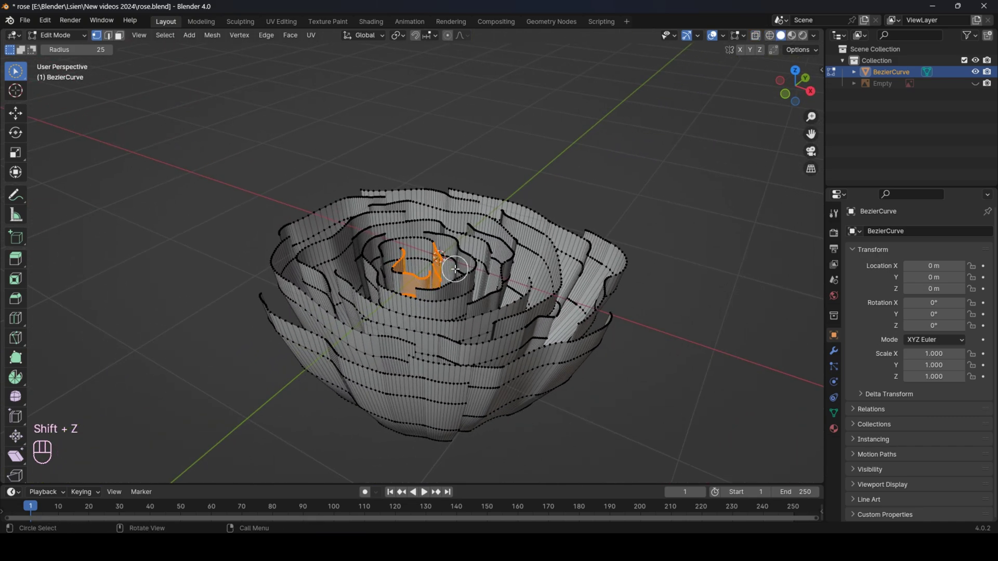
key("o")
key("z")
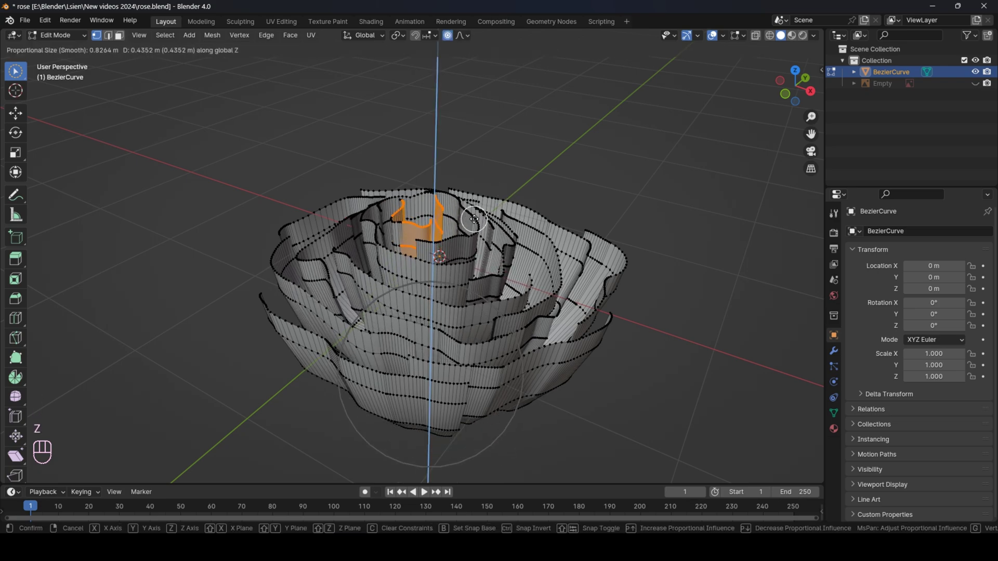
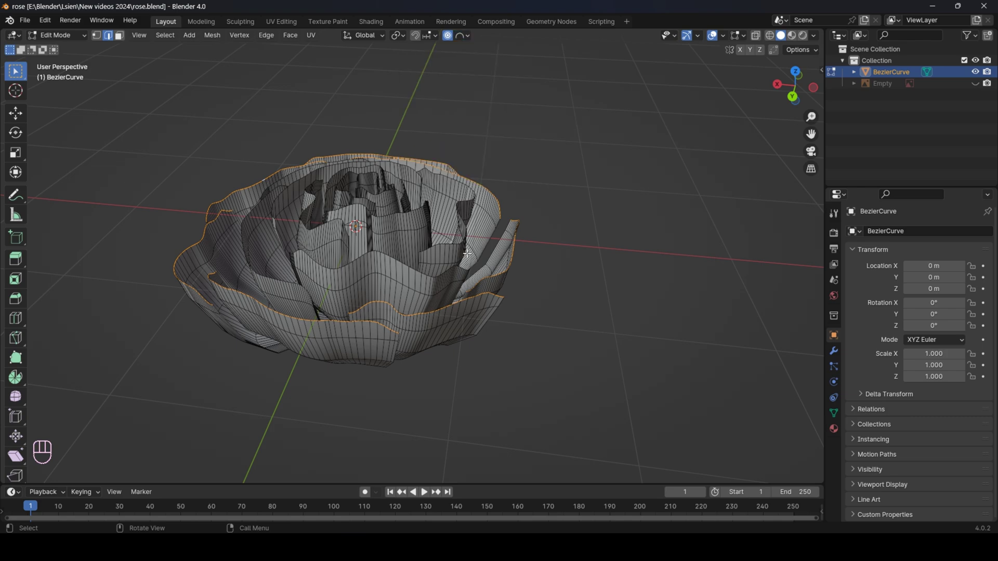
Scale the selected outer petal ring slightly outward to flare its edge
key("s")
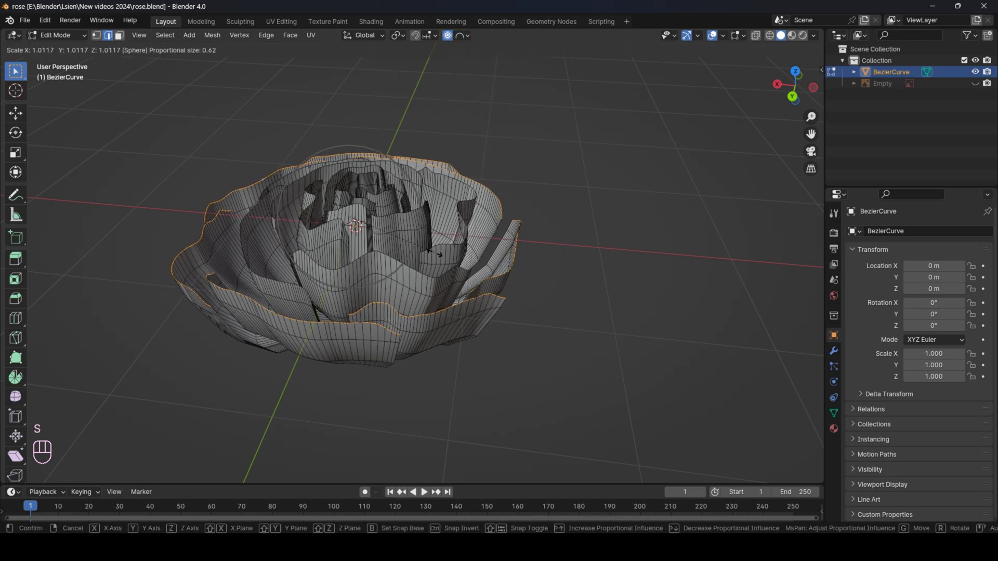
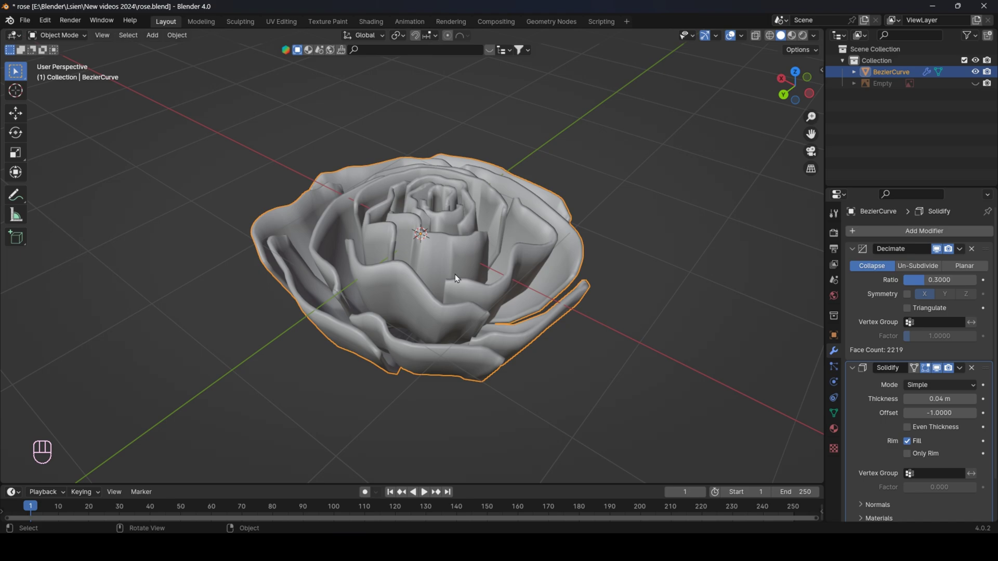
Add a Subdivision Surface modifier to the rose and lower the Decimate ratio to 0.2
key("ctrl+2")
left_click_drag(408, 301, 451, 283)
left_click_drag(467, 287, 441, 321)
left_click_drag(442, 302, 277, 271)
left_click_drag(298, 283, 564, 212)
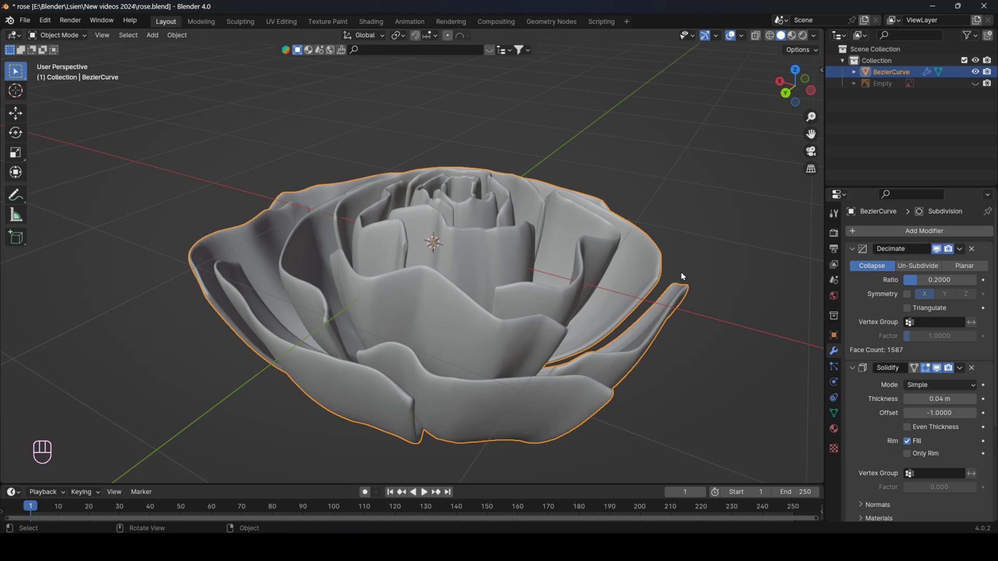
Deselect the smoothed rose and orbit the view around it
middle_click(699, 285)
left_click(685, 285)
left_click_drag(684, 285, 679, 279)
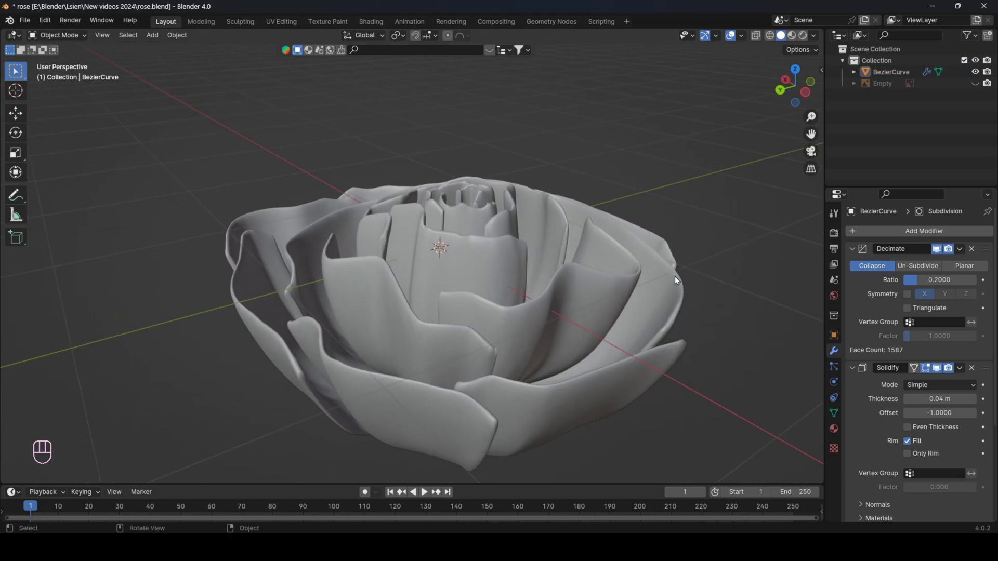
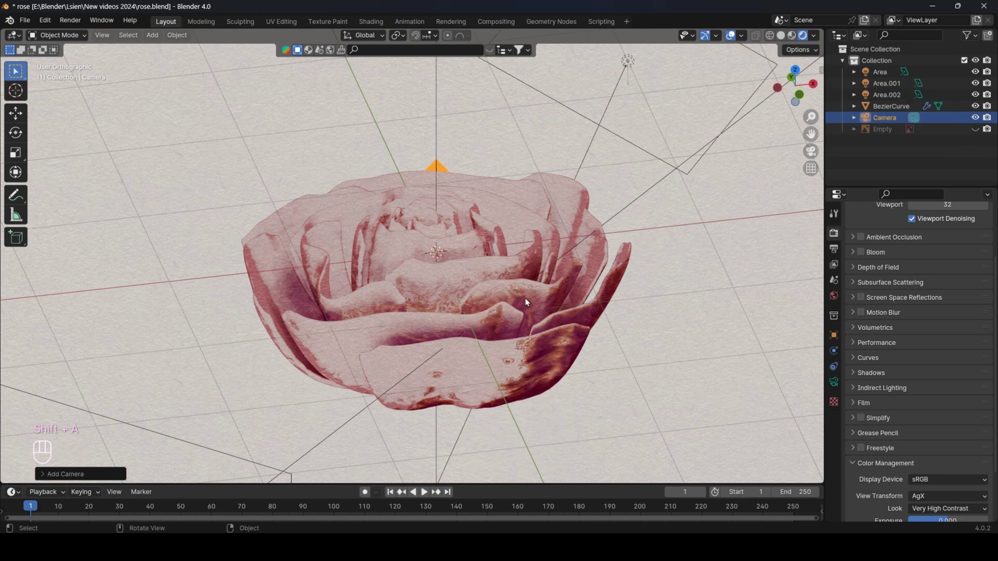
Enter the camera view, make the camera Orthographic and move it so the rose is framed
key("ctrl+alt+KP_0")
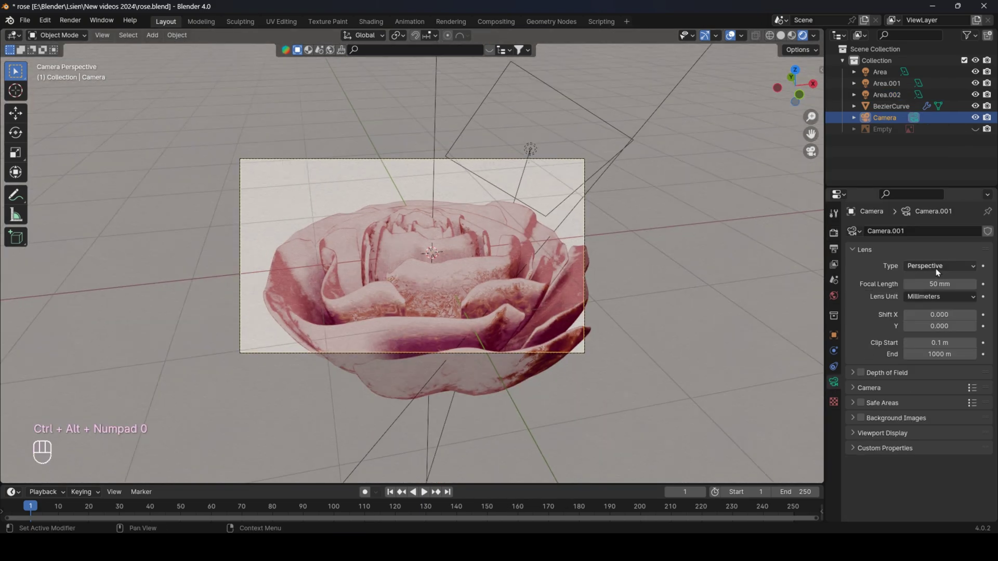
left_click_drag(937, 296, 732, 271)
key("f")
key("g")
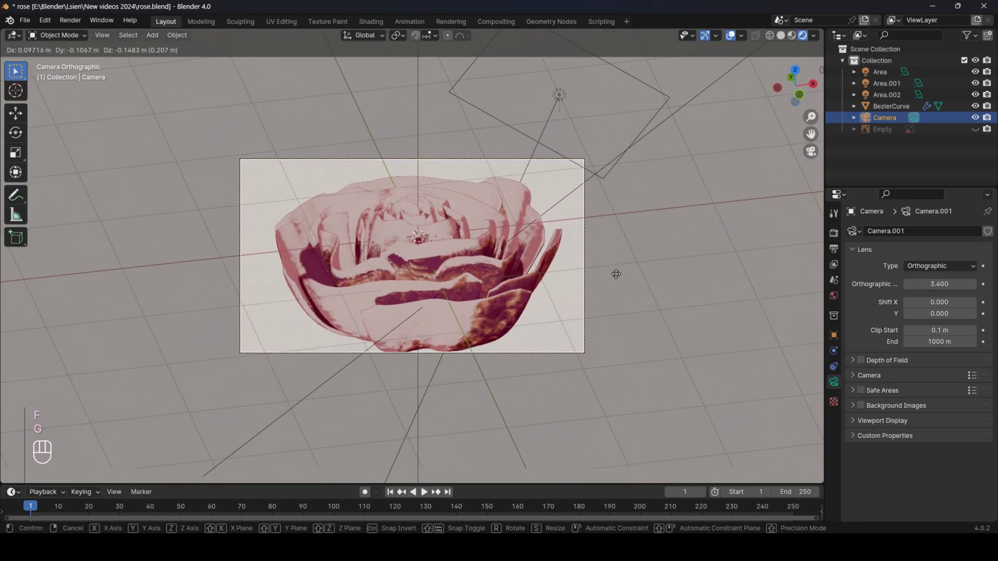
left_click_drag(573, 288, 608, 281)
left_click(608, 282)
Move the Area light nearer the rose and save rose.blend
left_click_drag(615, 281, 626, 278)
left_click_drag(626, 279, 680, 259)
left_click(600, 269)
middle_click(605, 271)
left_click(575, 297)
left_click_drag(468, 251, 452, 248)
key("g")
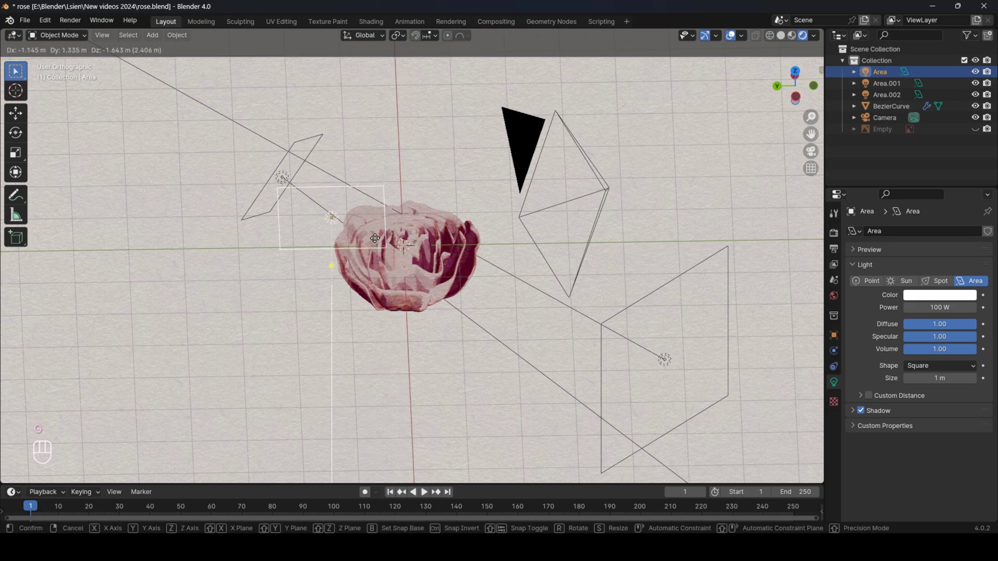
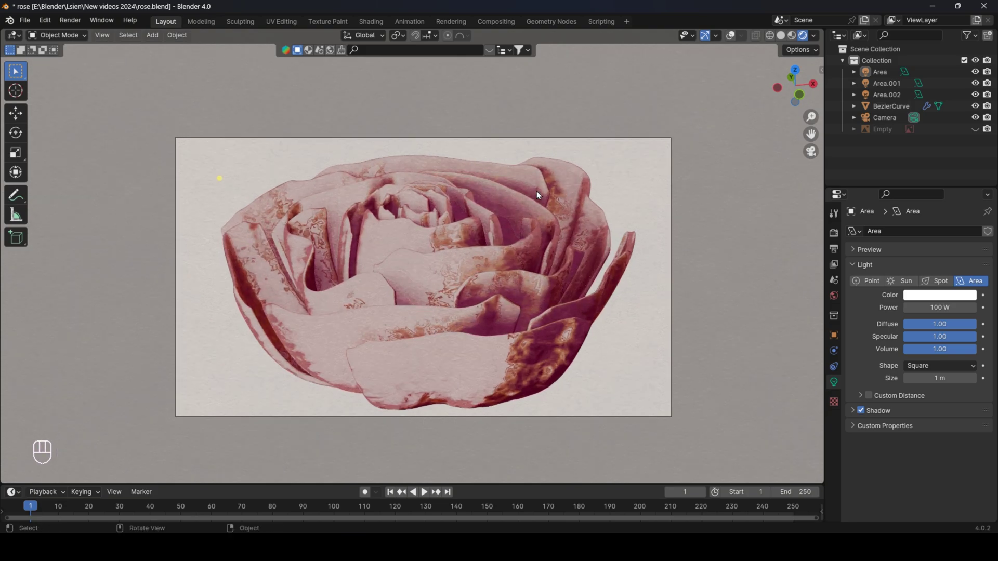
key("ctrl+s")
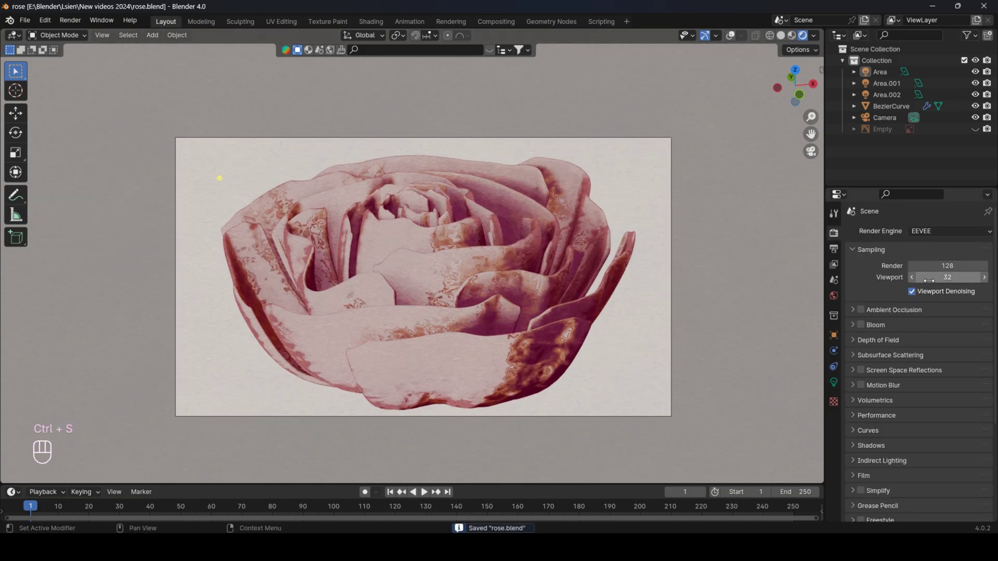